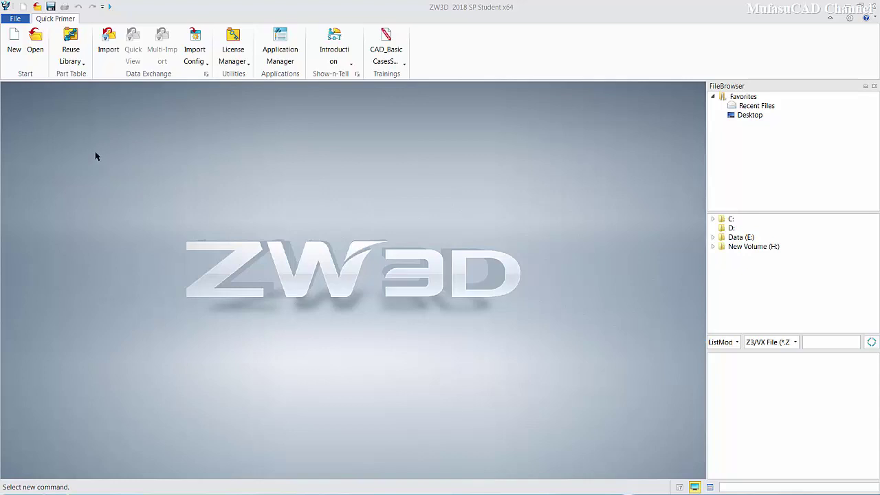
Step: Begin a new Part/Assembly file from the default template
left_click(20, 39)
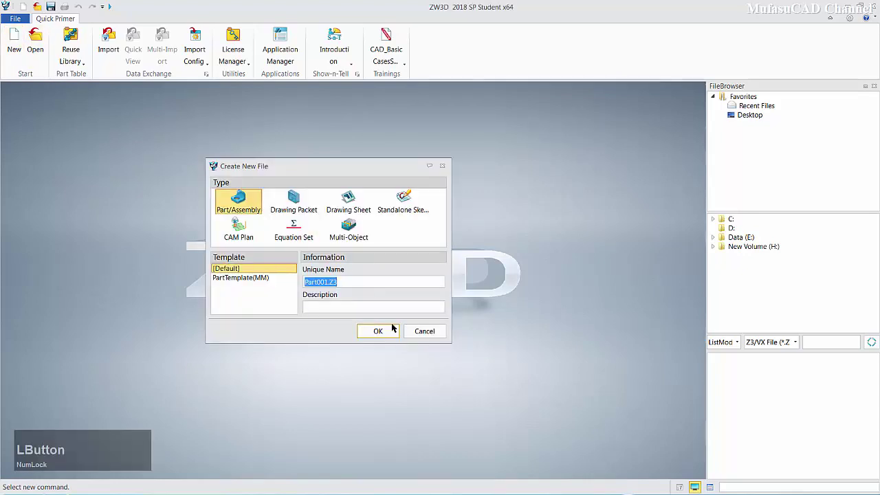
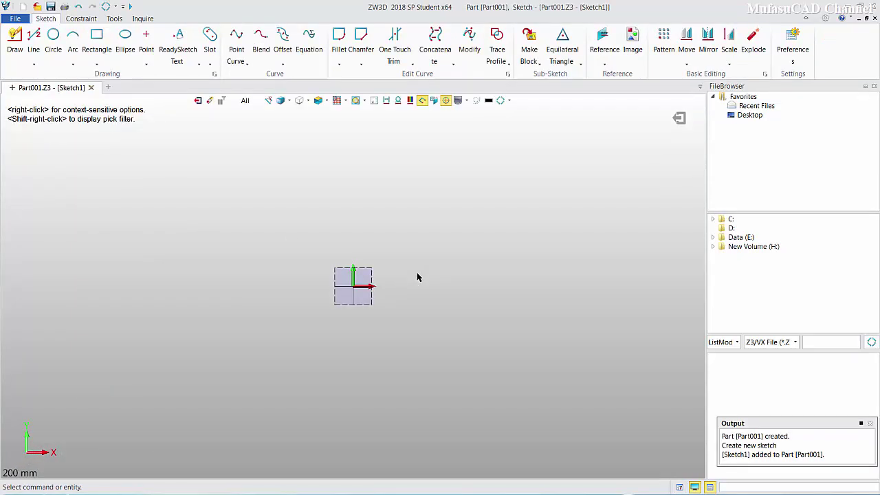
Step: Draw two two-corner rectangles about 43 by 39, one left and one right of the origin
left_click(101, 40)
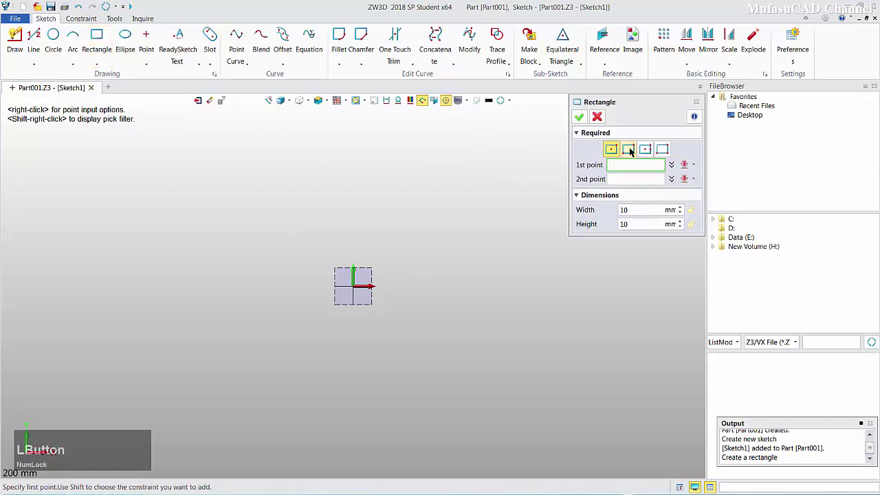
left_click(633, 154)
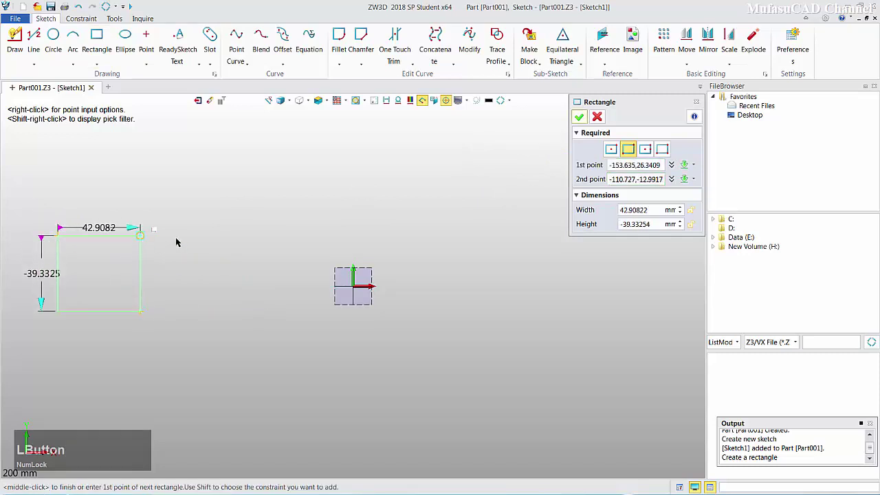
left_click(488, 239)
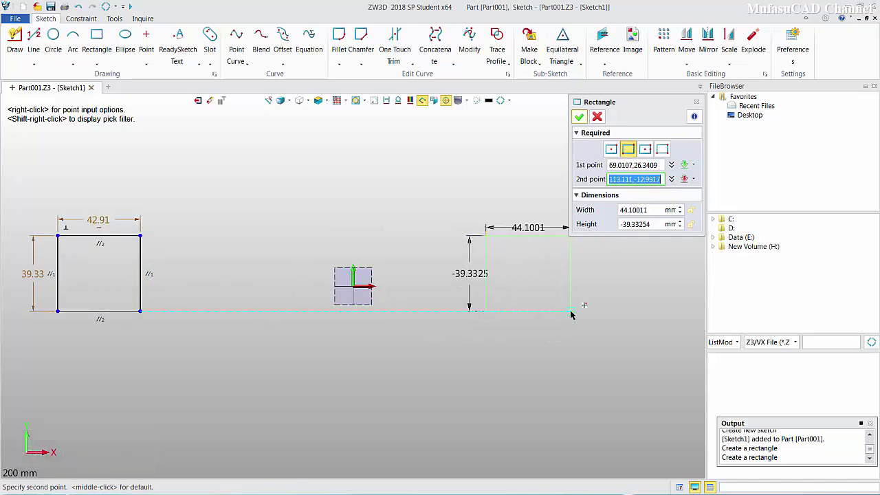
left_click(574, 313)
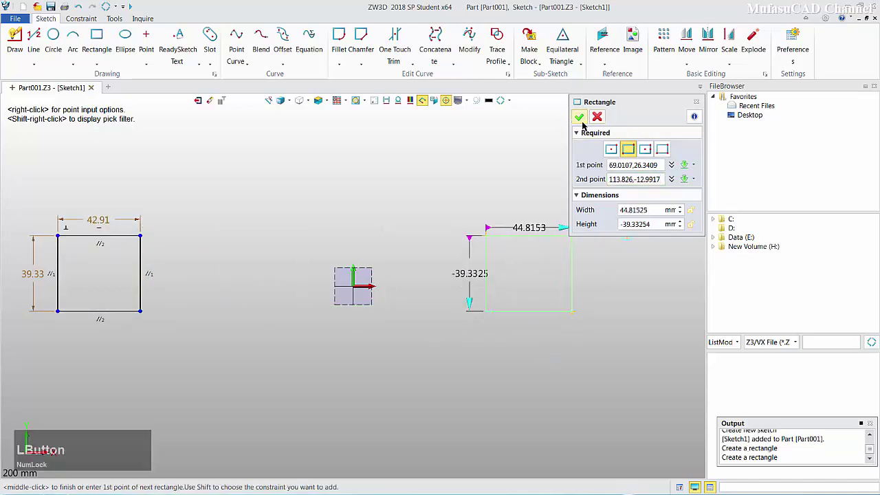
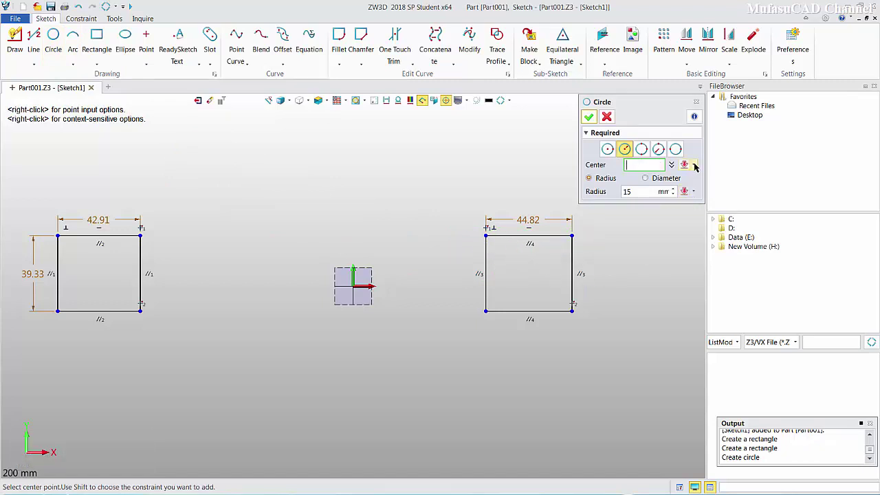
Step: Locate the circle centre with Between, picking the inner edge midpoints of both rectangles
left_click(697, 165)
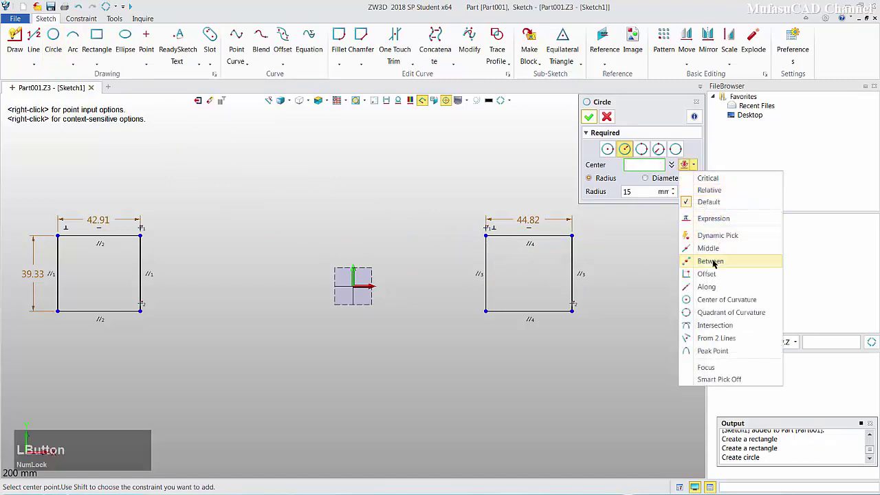
left_click(714, 266)
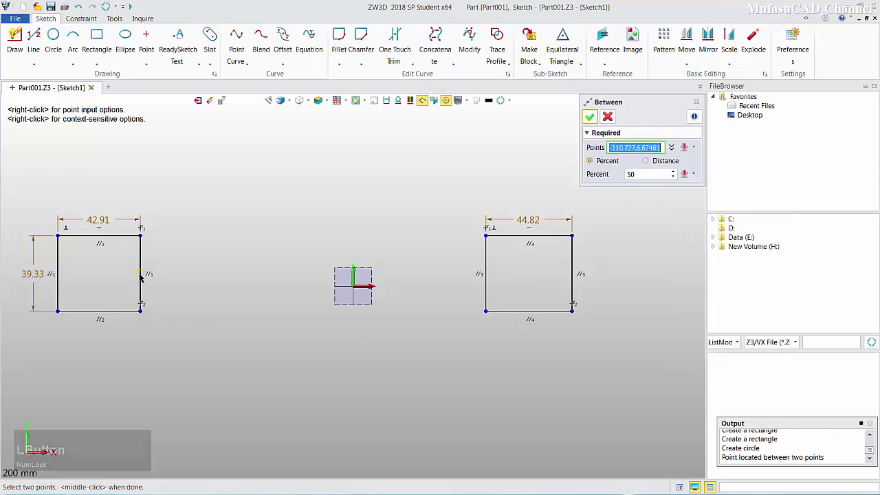
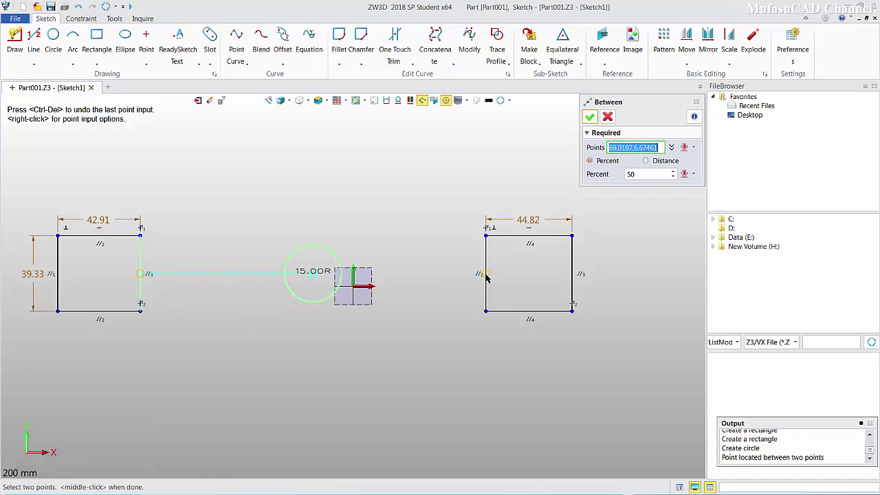
left_click(492, 278)
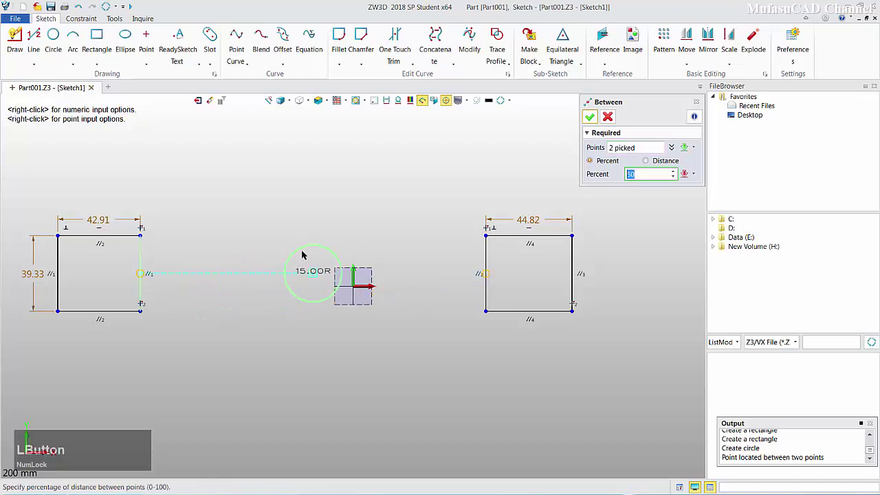
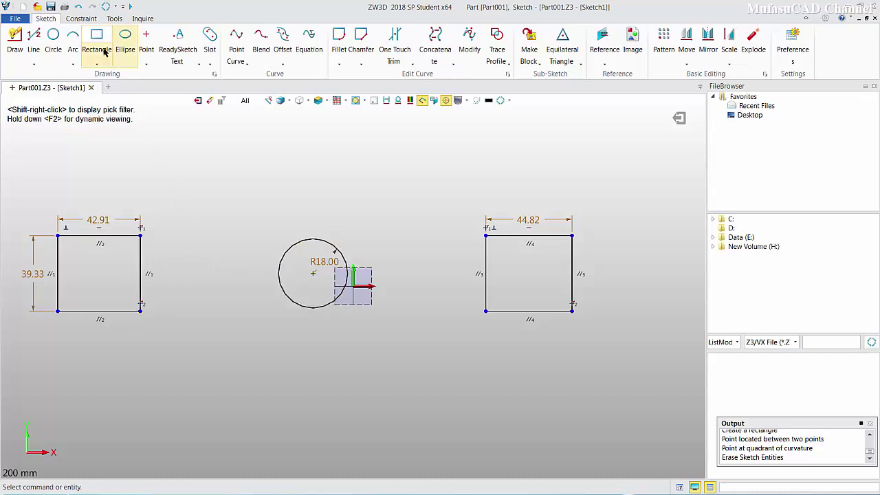
Step: Start a centre rectangle whose centre is found Between two reference points
left_click(100, 38)
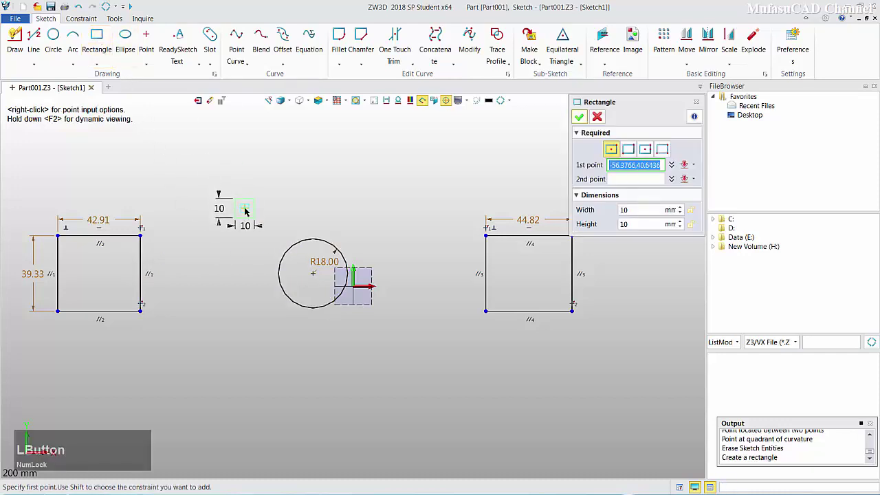
left_click(695, 164)
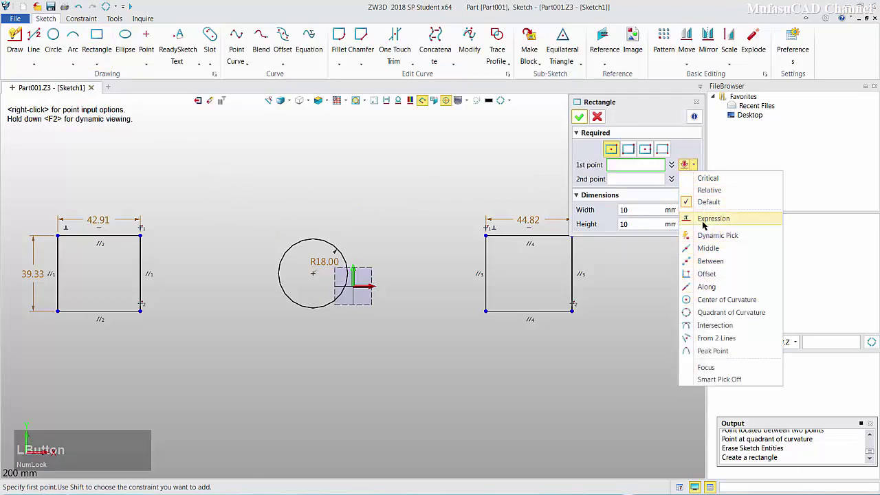
left_click(705, 264)
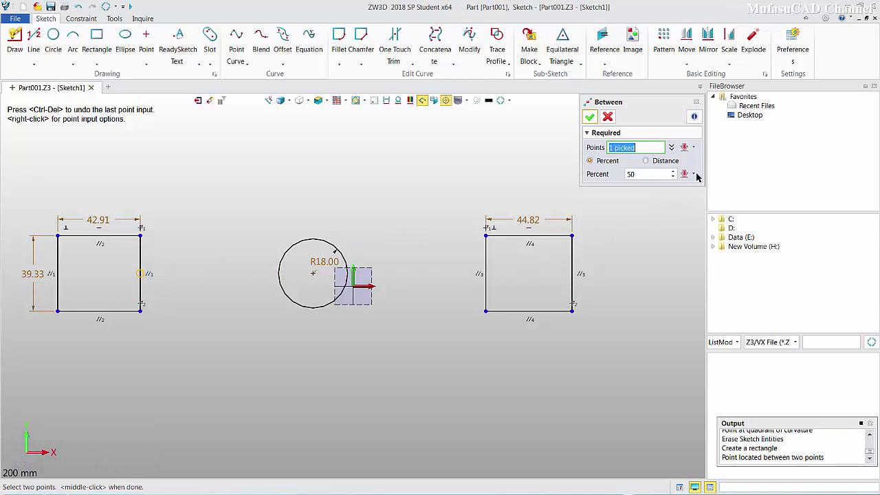
Step: Use the circle's left quadrant as second reference and size the rectangle about 24.9 by 22.2
left_click(699, 175)
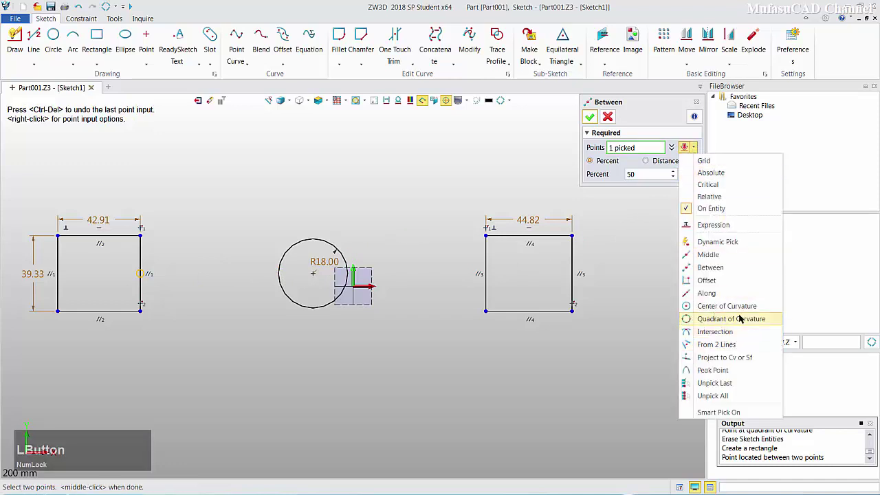
left_click(708, 322)
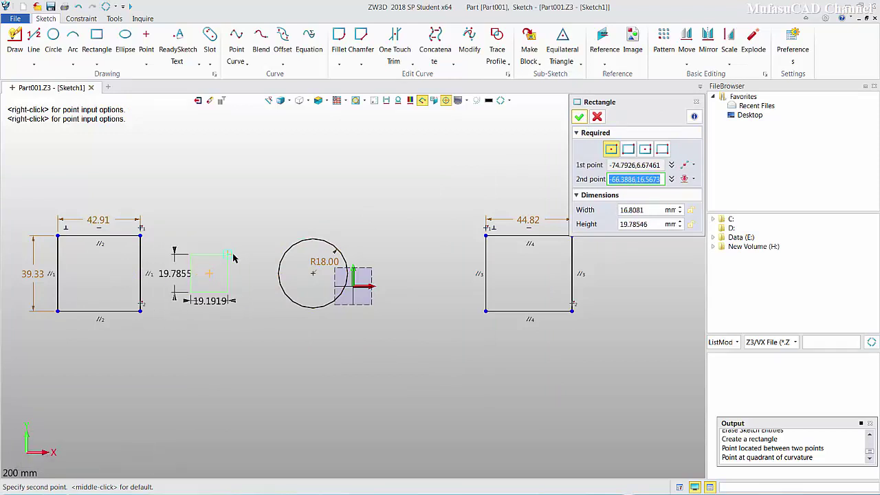
left_click(239, 255)
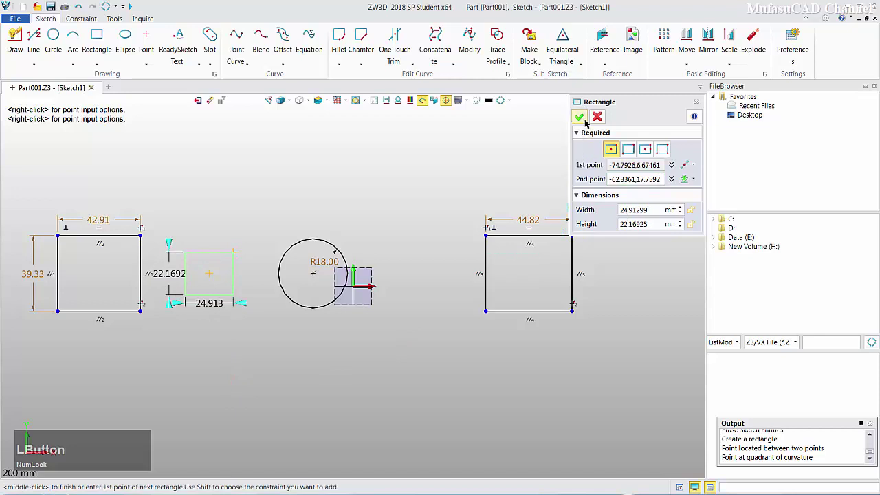